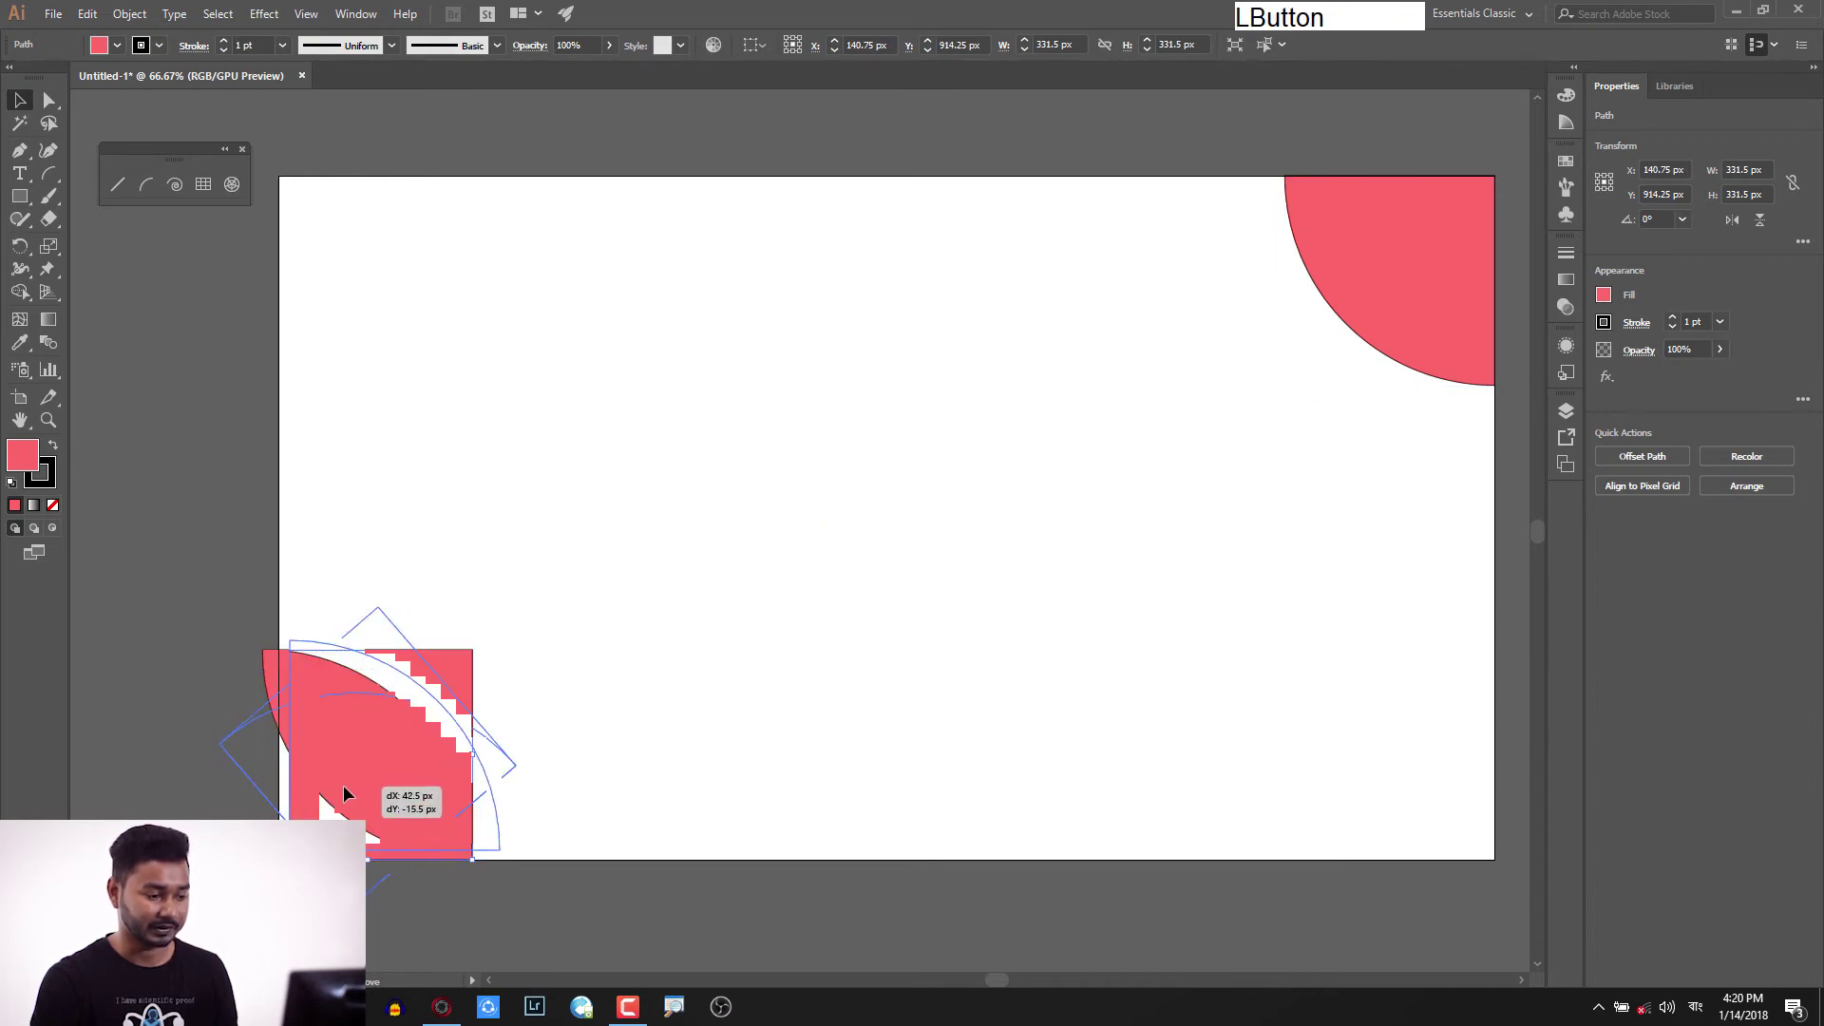
- Place a red quarter-circle copy into the bottom-left artboard corner
{"action": "left_click", "coordinate": [335, 797]}
{"action": "double_click", "coordinate": [335, 797]}
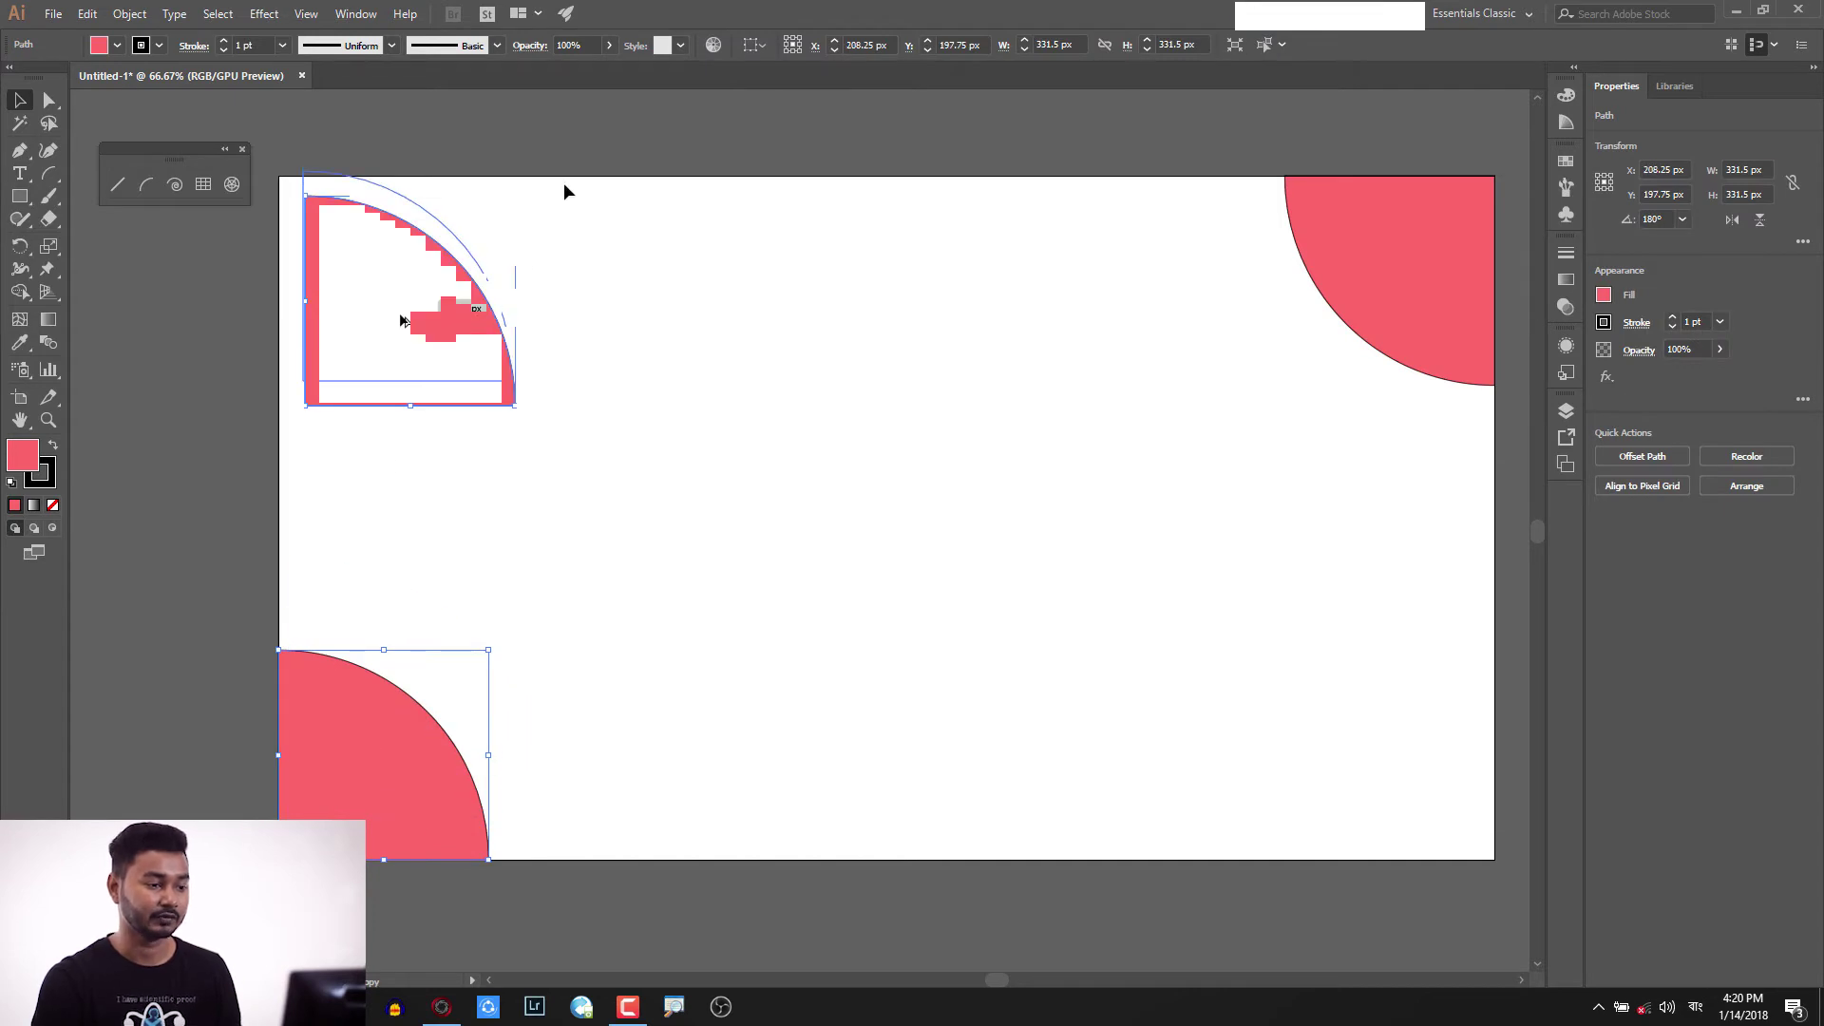
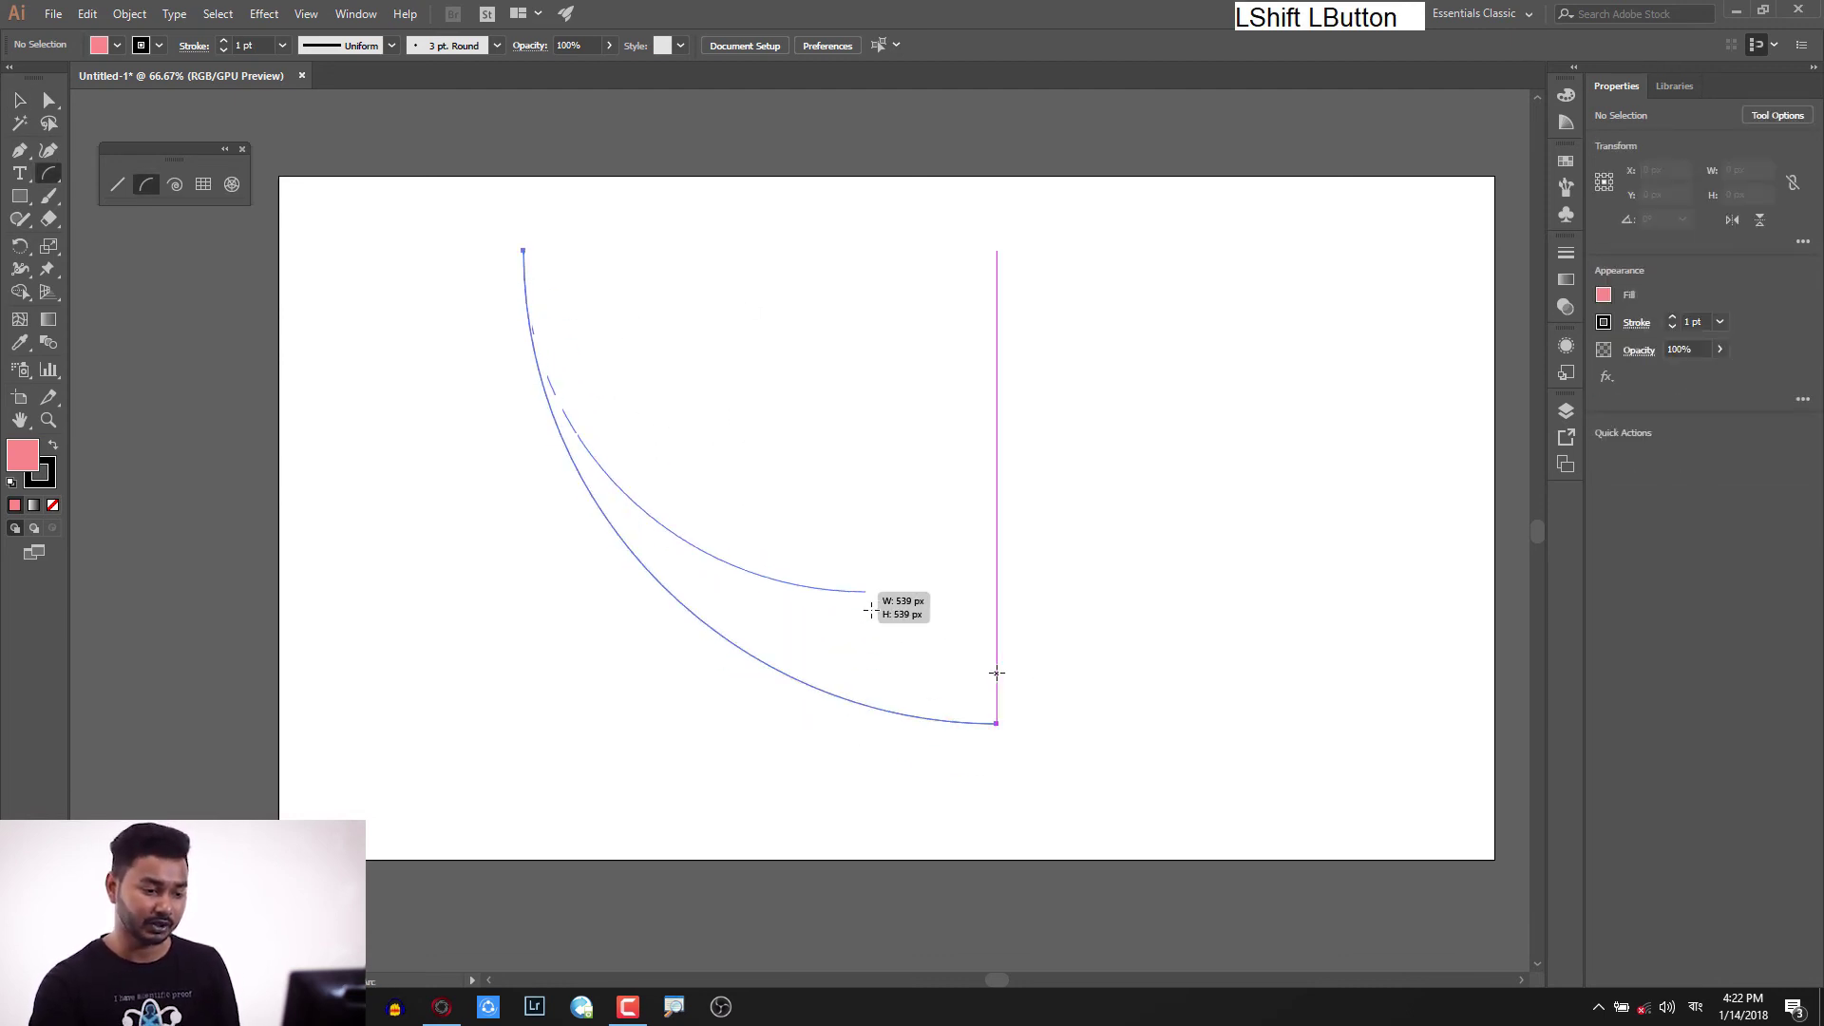
- Enable Dashed Line in the Stroke panel for the arc with a 0 pt dash
{"action": "left_click", "coordinate": [556, 86]}
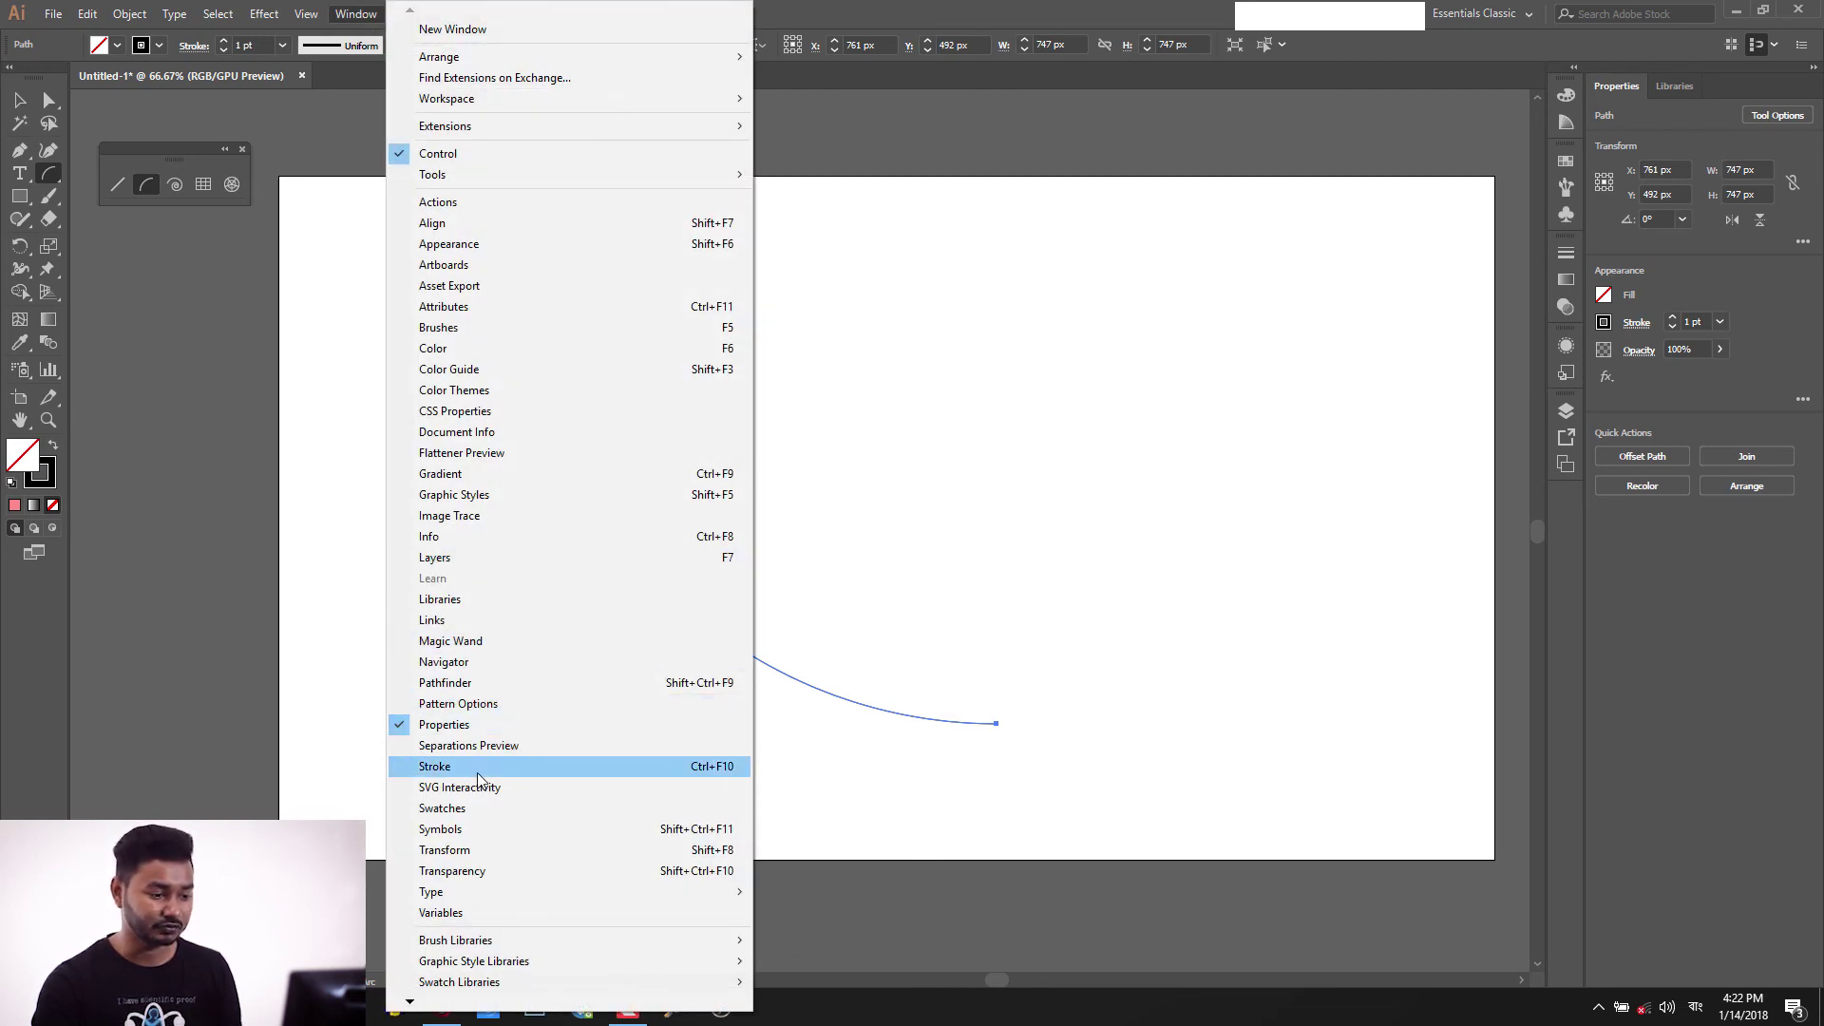
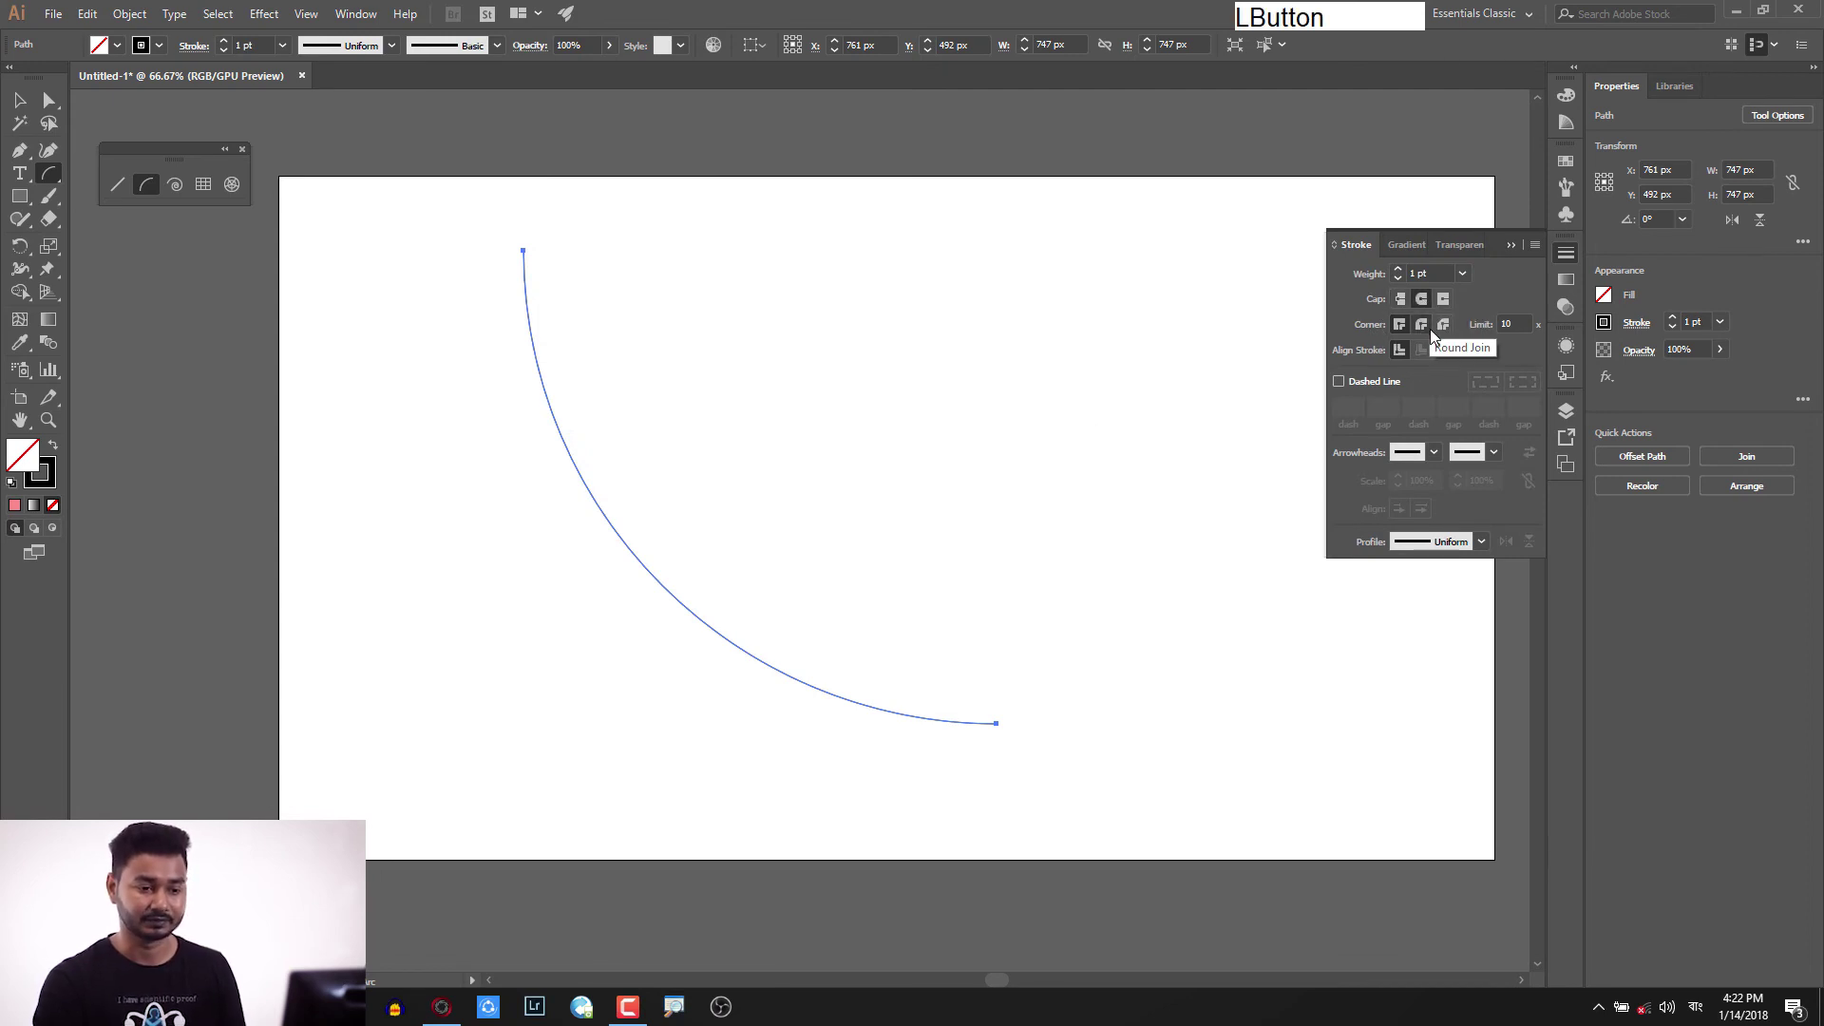
{"action": "left_click", "coordinate": [1353, 387]}
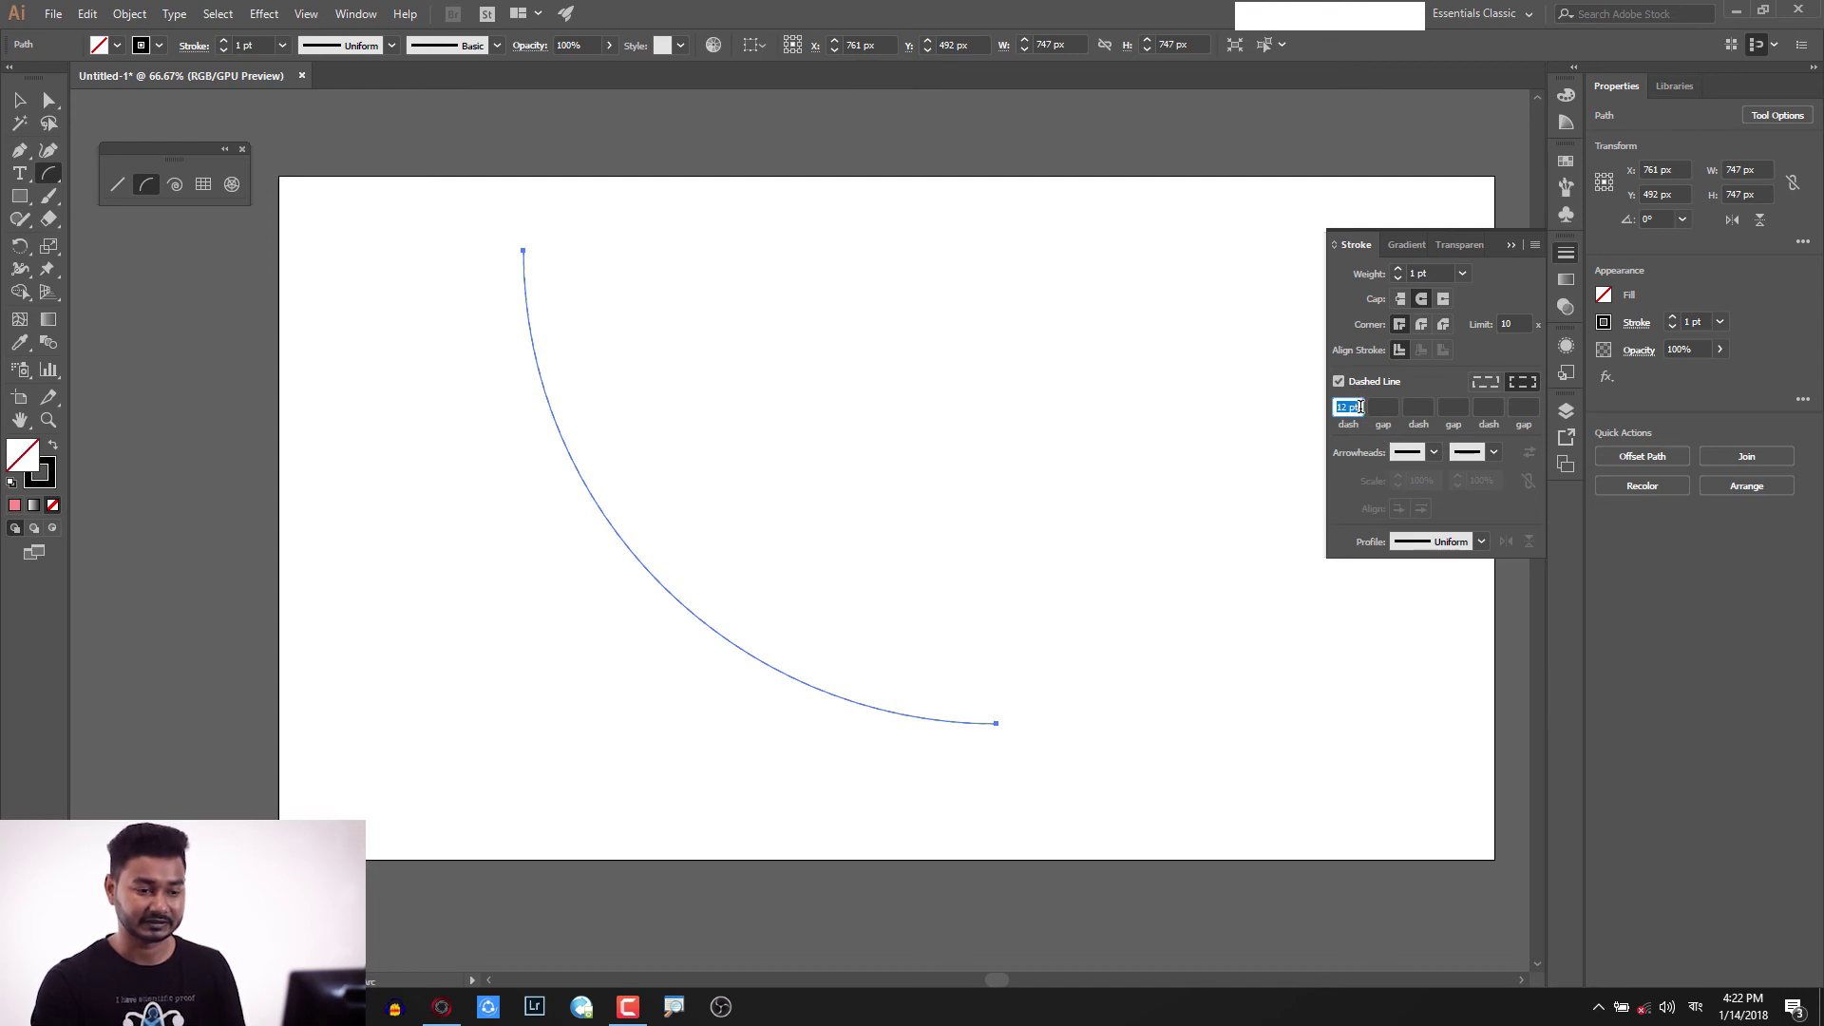
{"action": "key", "text": "0"}
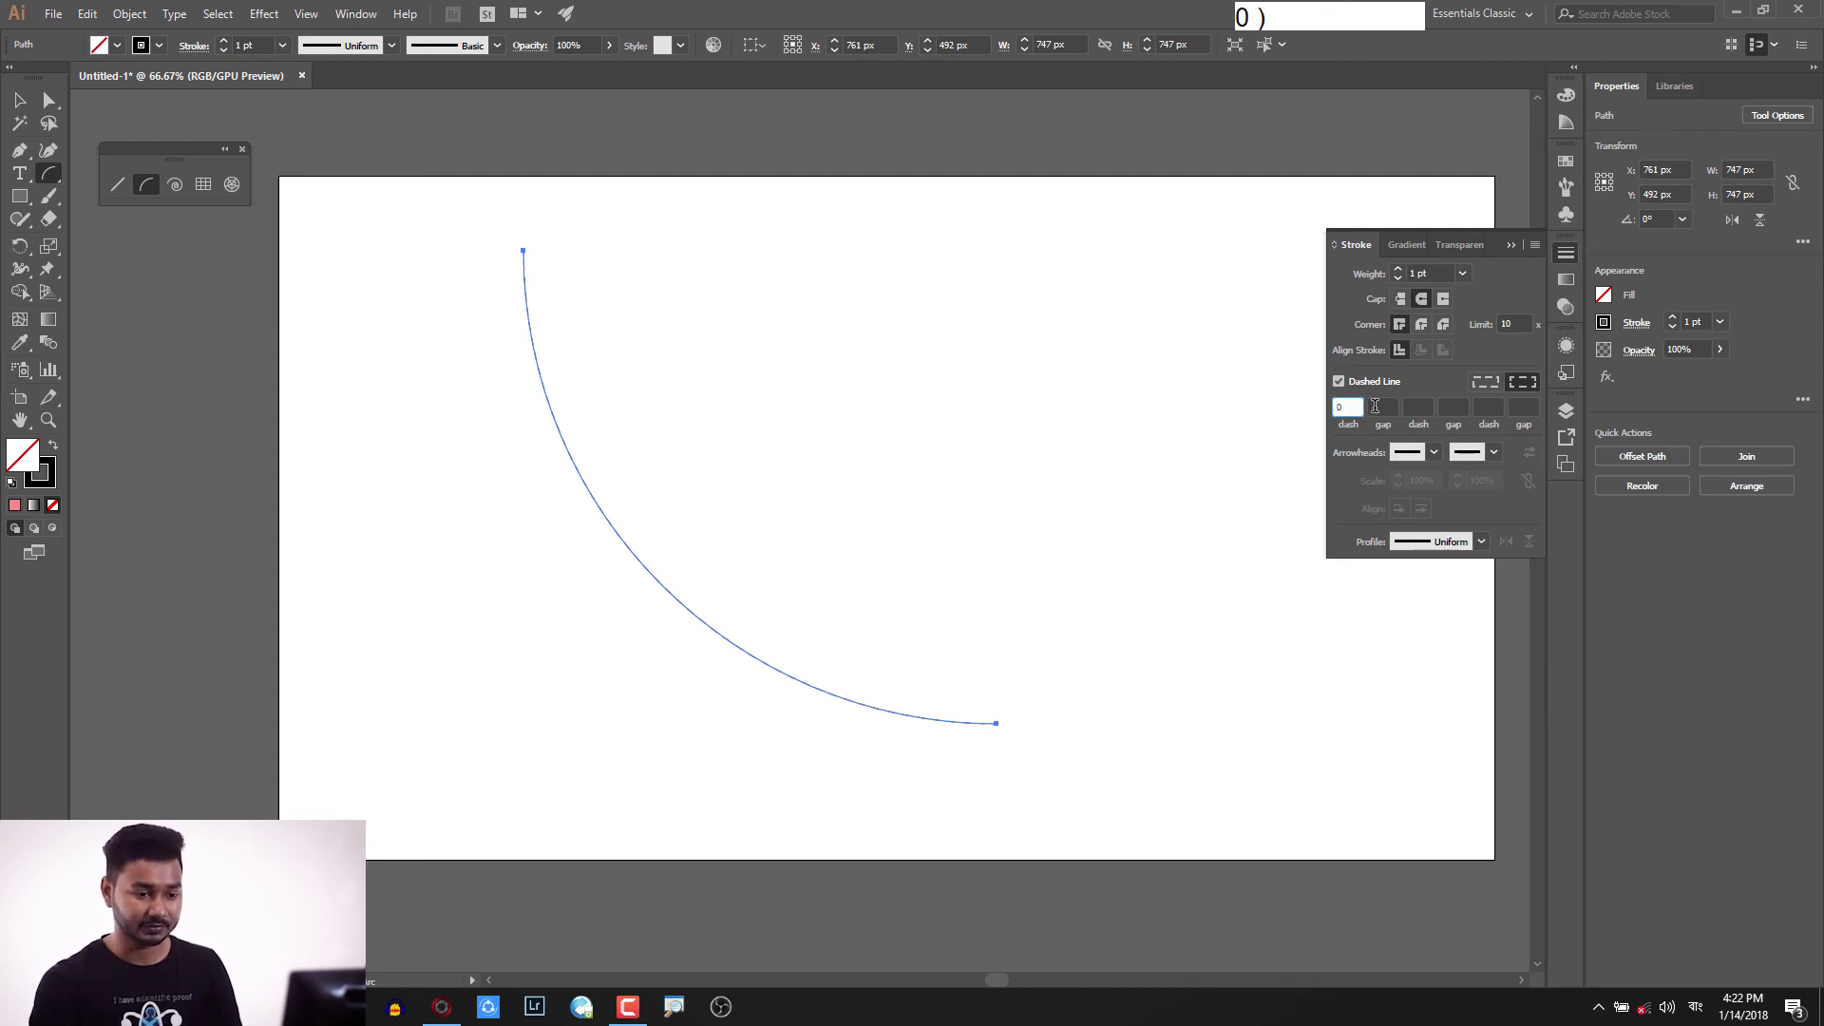